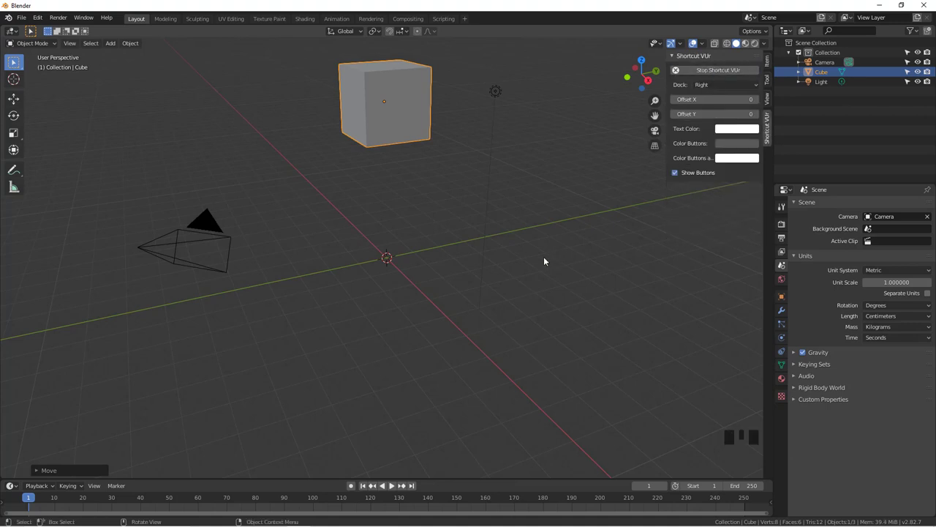
# - Add an icosphere at the origin and lower its subdivisions to 1
pyautogui.moveTo(544, 278); pyautogui.dragTo(460, 264)
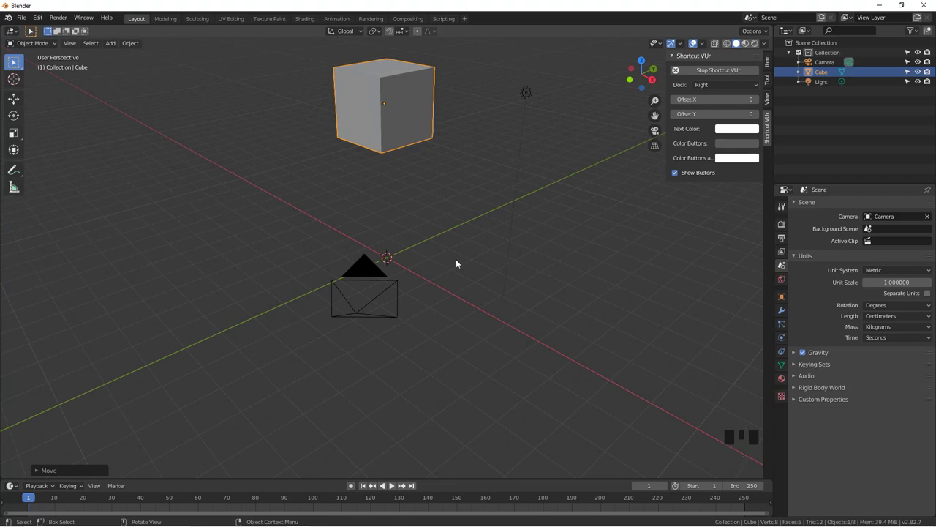
pyautogui.press('shift+c')
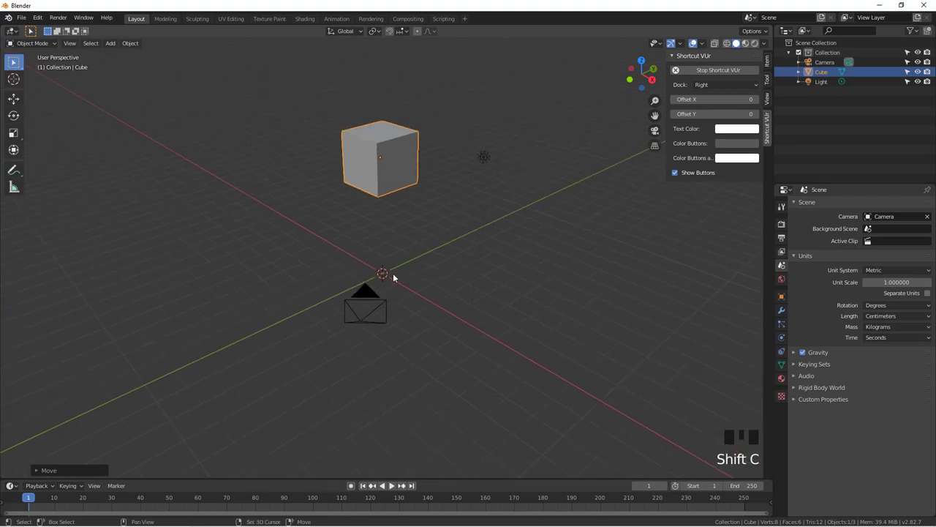
pyautogui.press('shift+a')
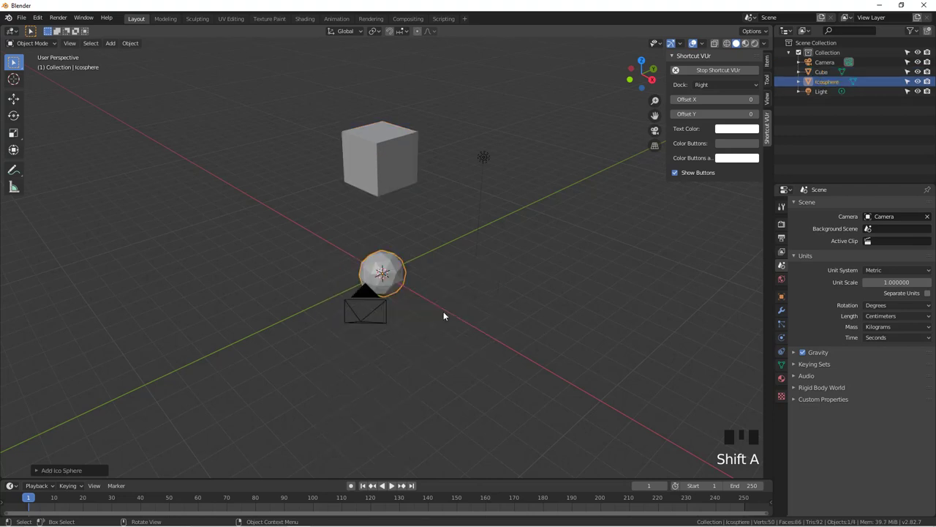
pyautogui.moveTo(45, 476); pyautogui.dragTo(85, 455)
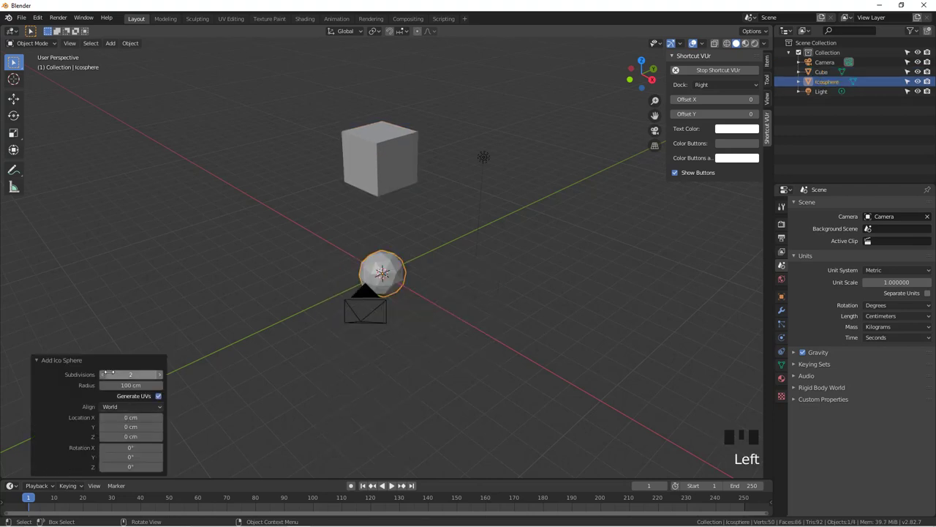
pyautogui.click(108, 379)
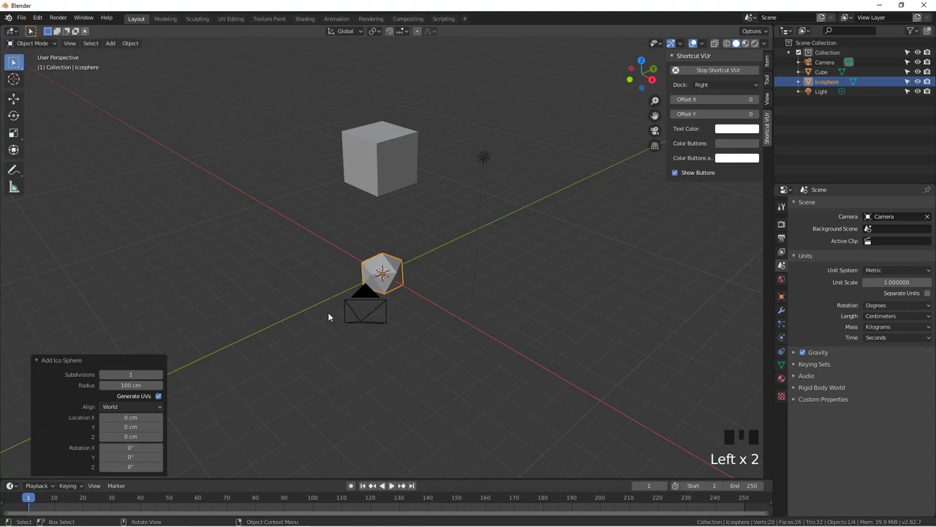
# - Move the icosphere off to the side, away from the cube
pyautogui.press('g')
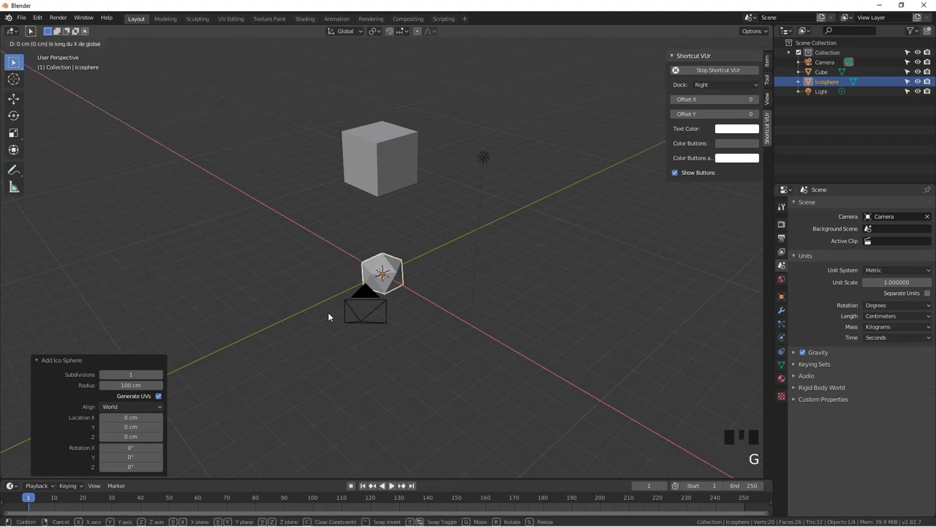
pyautogui.click(369, 173)
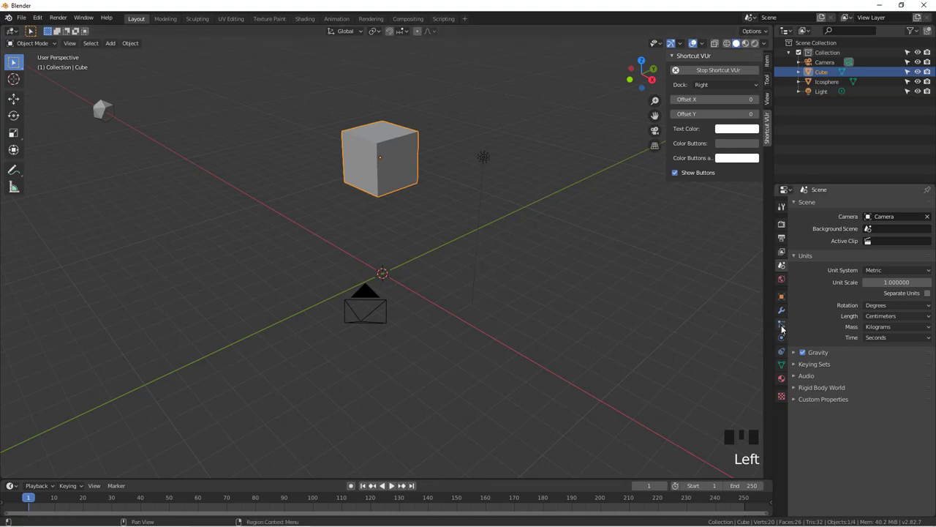
# - Bring up the cube's Particle Properties to start a particle system
pyautogui.click(786, 330)
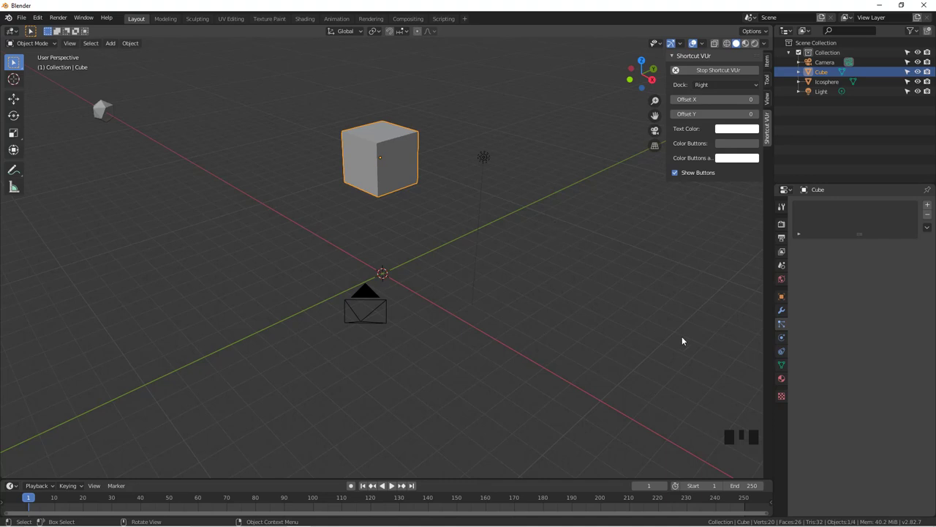
# - Add a new particle system to the cube and play the animation to watch particles fall
pyautogui.moveTo(932, 207); pyautogui.dragTo(411, 422)
pyautogui.moveTo(409, 373); pyautogui.dragTo(392, 489)
pyautogui.click(393, 490)
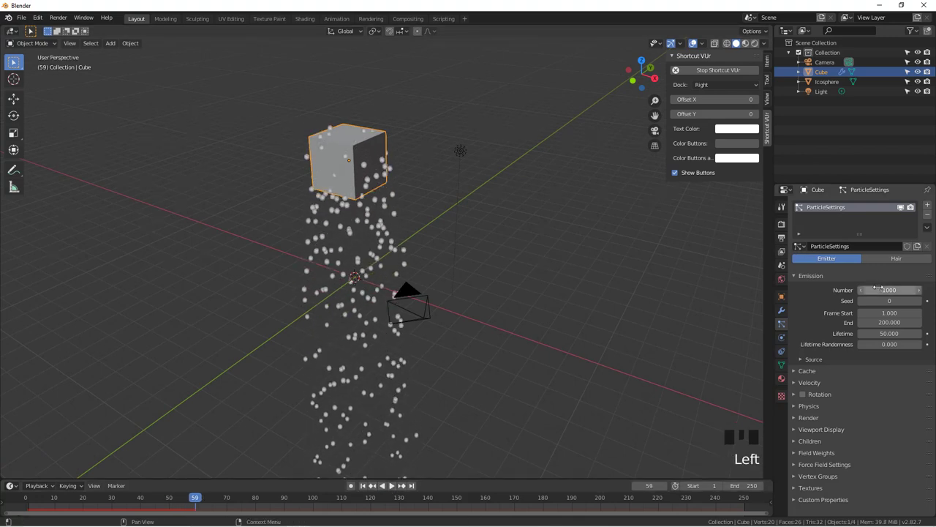
pyautogui.scroll(-3)
pyautogui.moveTo(417, 228); pyautogui.dragTo(391, 207)
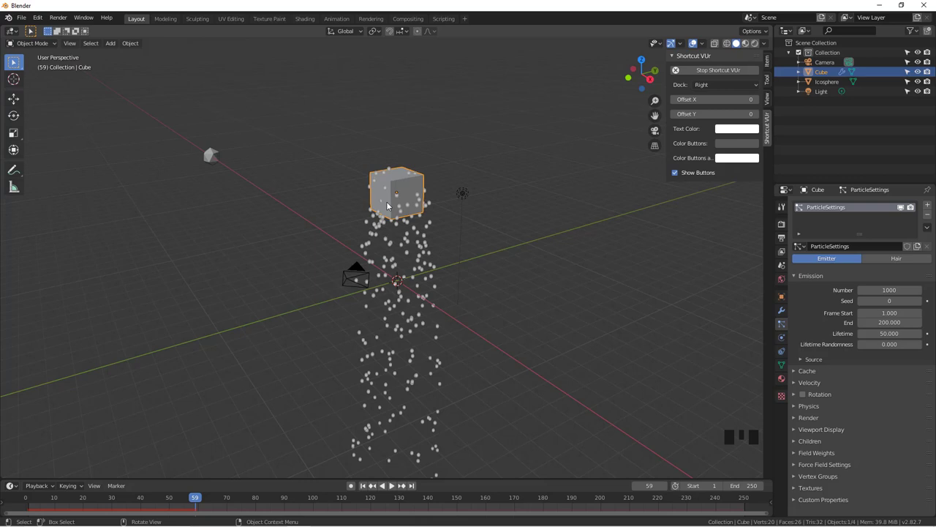
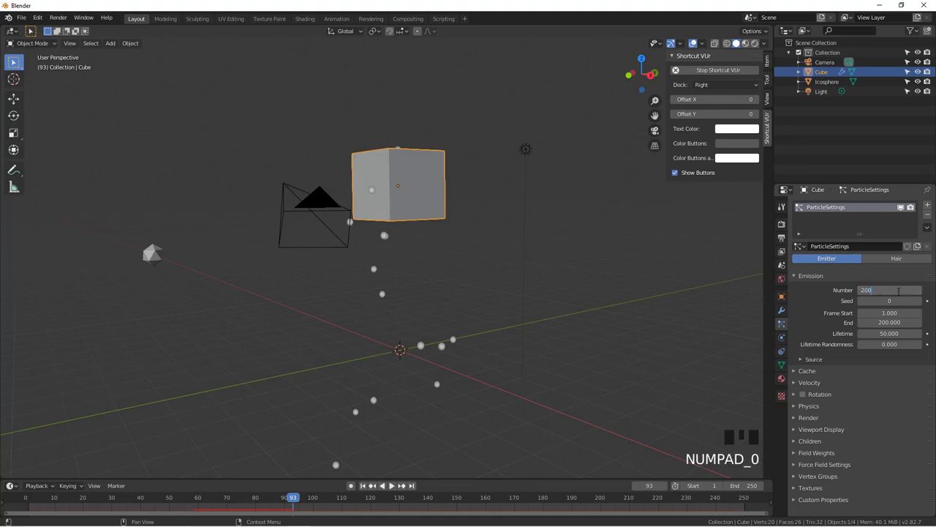
# - Set the Emission Number to 200 and replay the animation with fewer particles
pyautogui.click(364, 486)
pyautogui.click(396, 487)
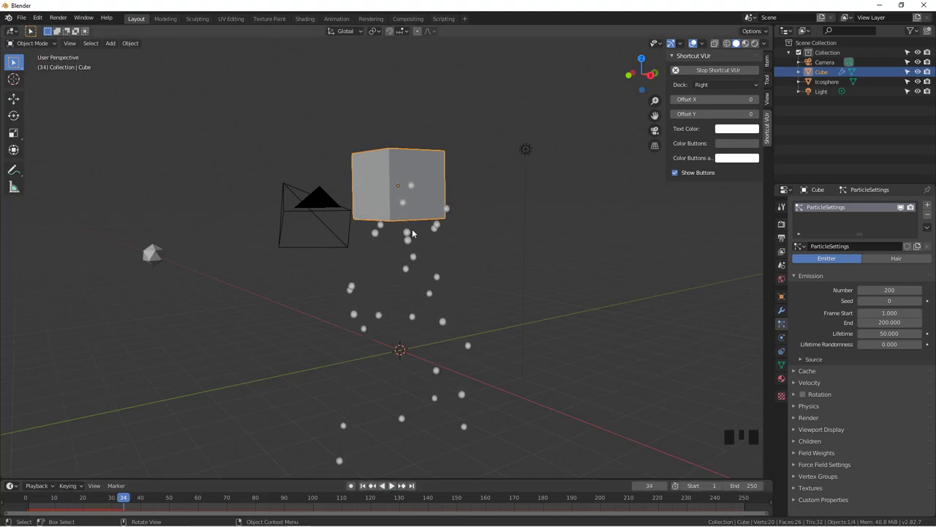
# - Render particles as the Icosphere object and raise the instance scale to 0.210
pyautogui.click(797, 422)
pyautogui.scroll(-3)
pyautogui.moveTo(881, 414); pyautogui.dragTo(876, 481)
pyautogui.moveTo(882, 487); pyautogui.dragTo(915, 442)
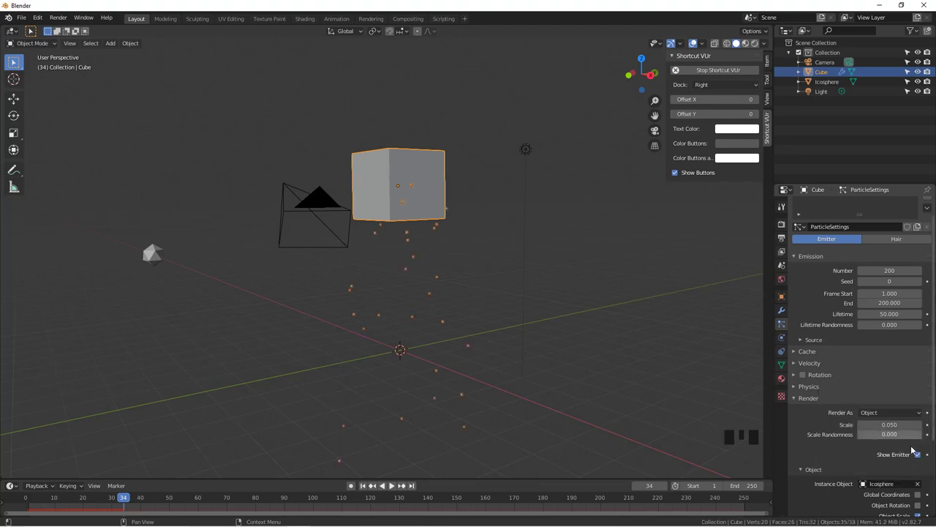
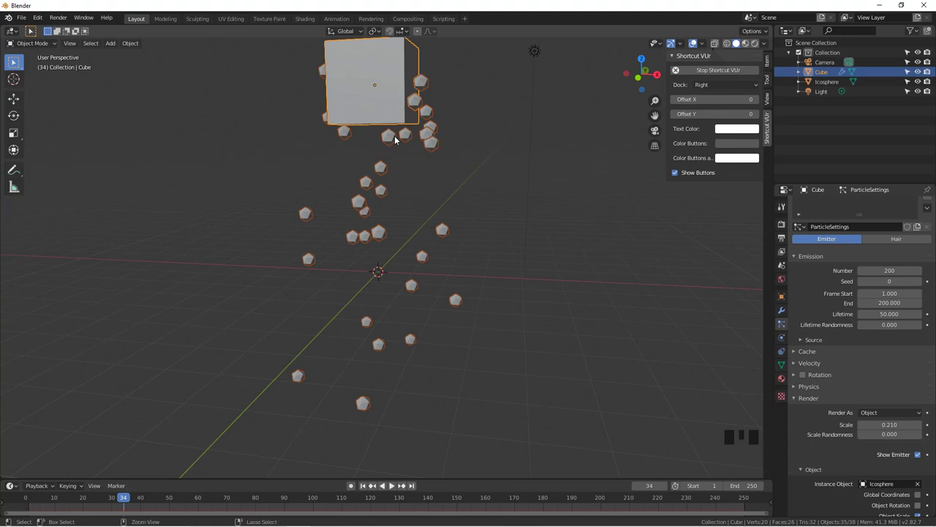
# - Make the particle instances real icospheres with Parent and Keep Hierarchy enabled
pyautogui.press('ctrl+a')
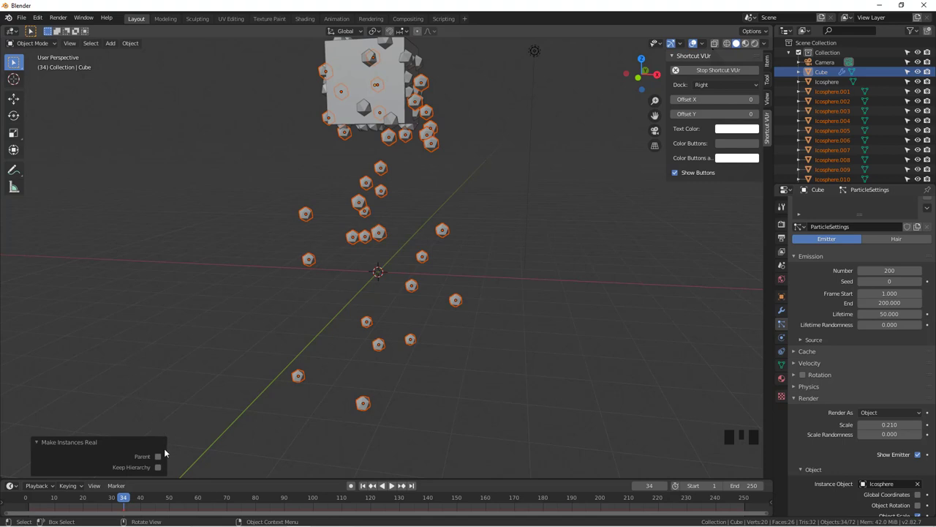
pyautogui.click(163, 460)
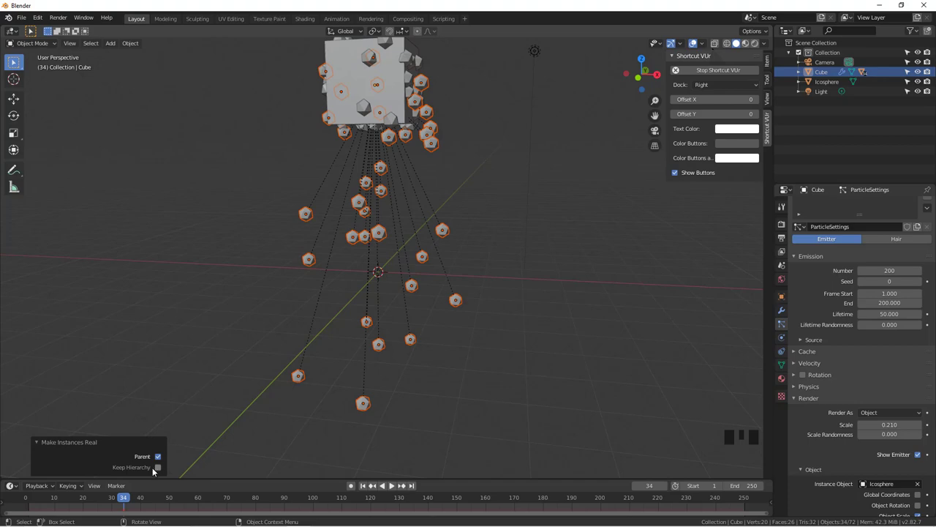
pyautogui.click(164, 469)
# - Select the cube emitter among the new icospheres
pyautogui.moveTo(353, 269); pyautogui.dragTo(403, 193)
pyautogui.click(376, 93)
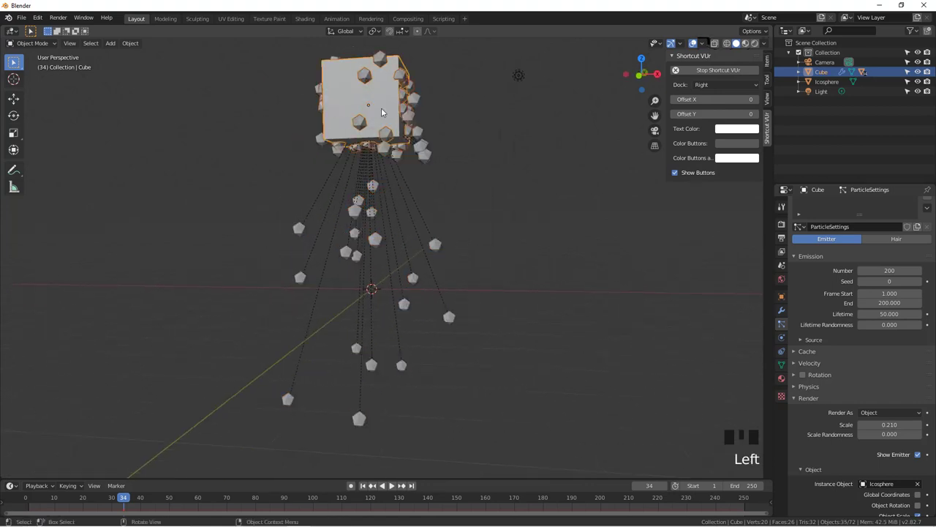
# - Delete the cube emitter and select a single icosphere from the scattered set
pyautogui.press('x')
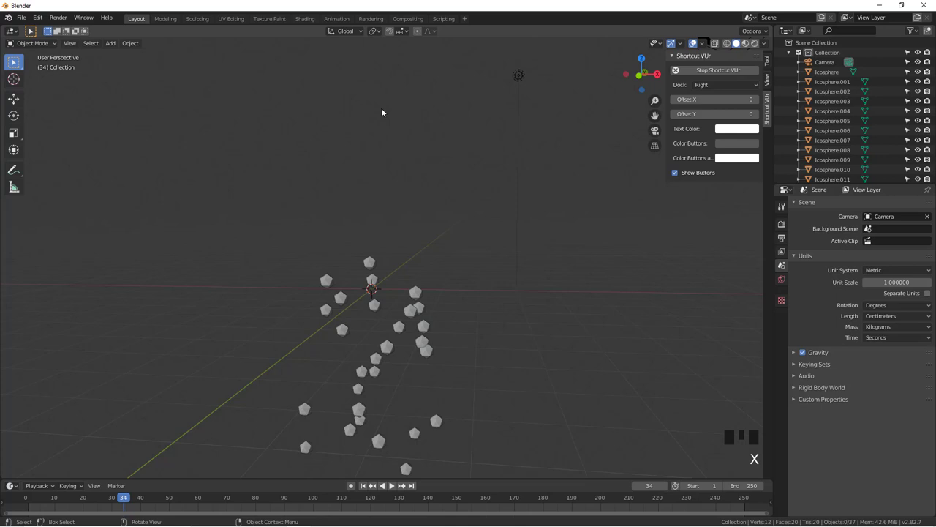
pyautogui.moveTo(375, 266); pyautogui.dragTo(375, 283)
pyautogui.click(374, 283)
pyautogui.moveTo(373, 297); pyautogui.dragTo(355, 291)
pyautogui.scroll(-3)
pyautogui.moveTo(394, 296); pyautogui.dragTo(396, 179)
# - Bring up the Apply transform options for the selected icosphere
pyautogui.press('ctrl+a')
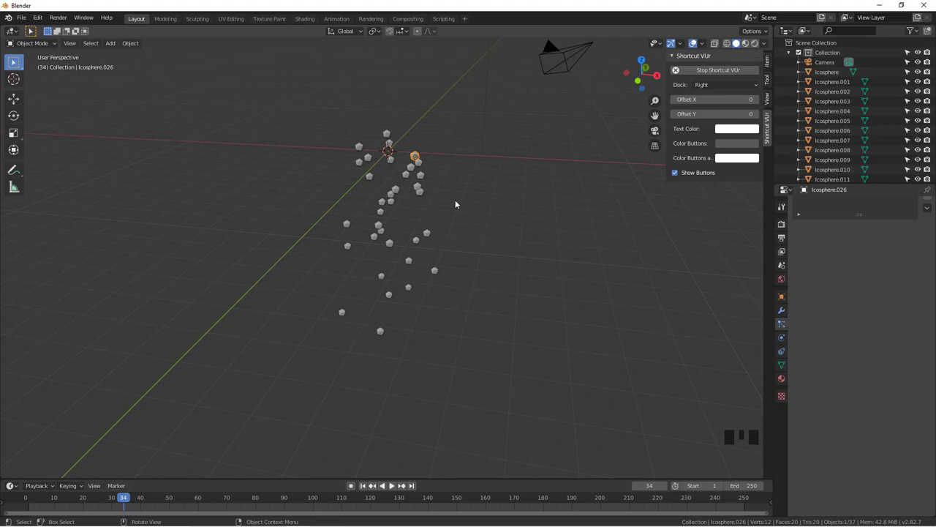
pyautogui.press('ctrl+a')
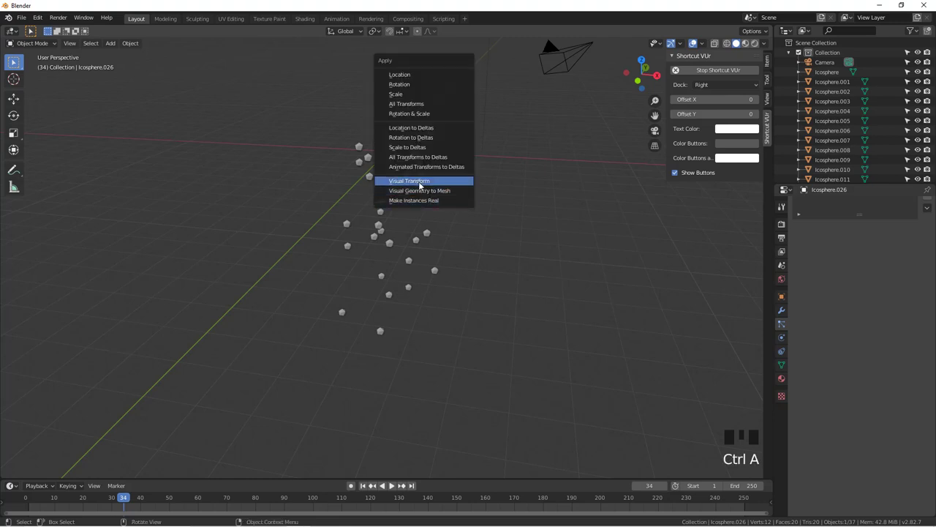